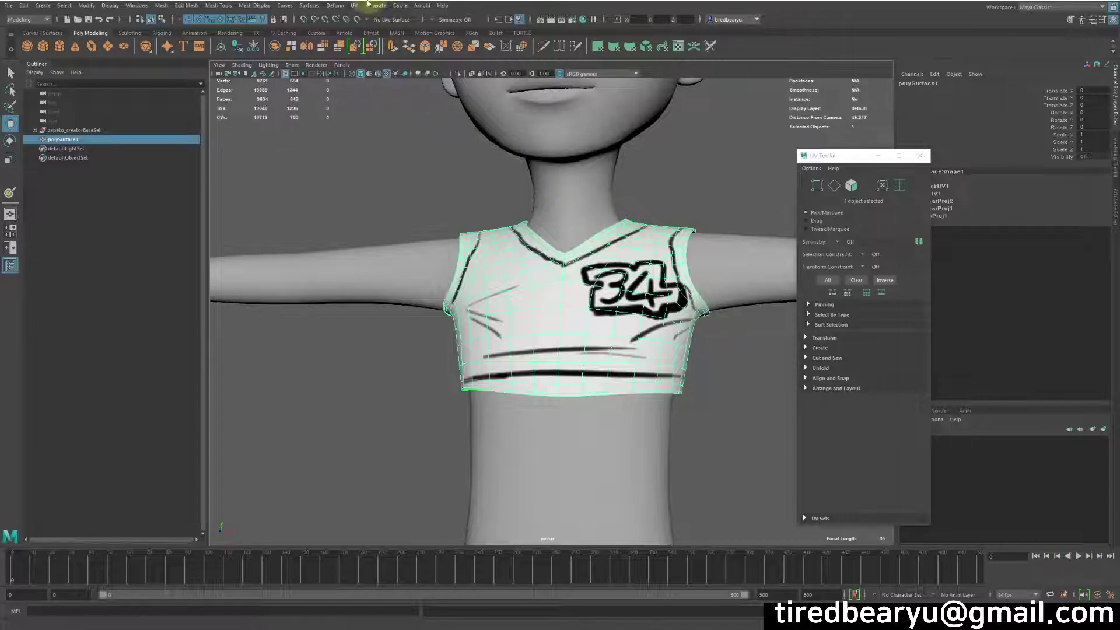
Show the shirt's front and back UV shells flat in the UV Editor and close the UV Toolkit
left_click(357, 14)
left_click(356, 10)
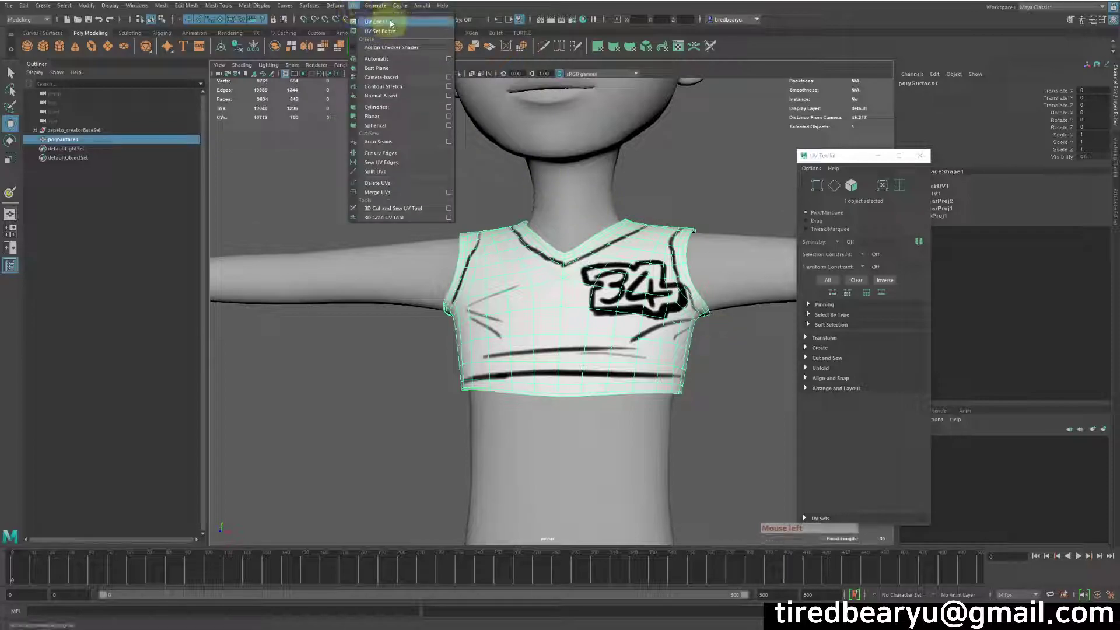
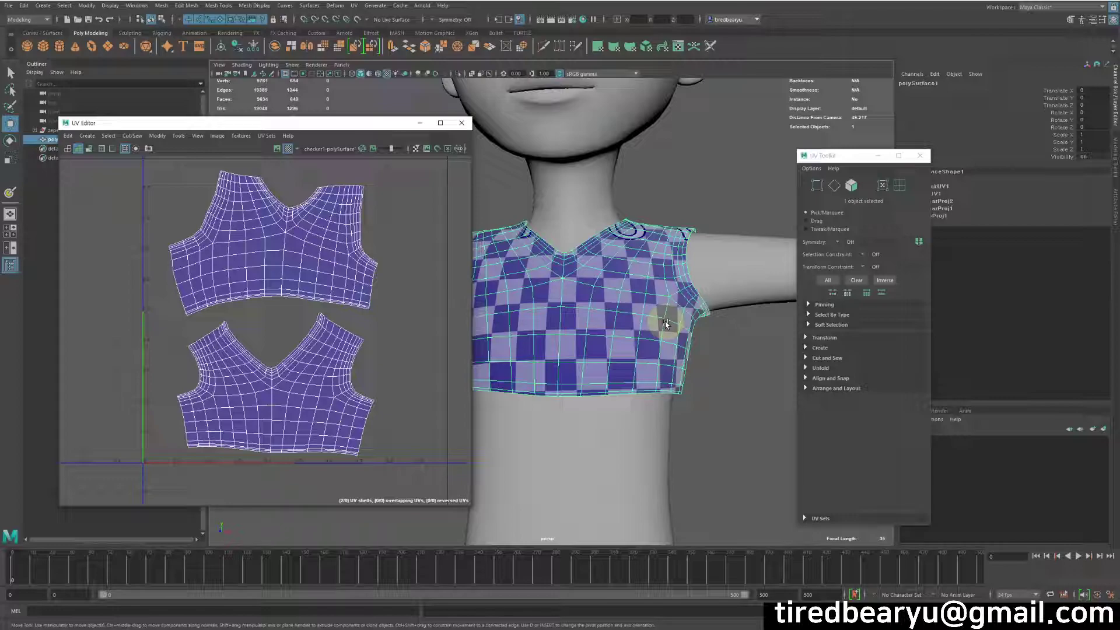
middle_click(665, 336)
left_click(692, 349)
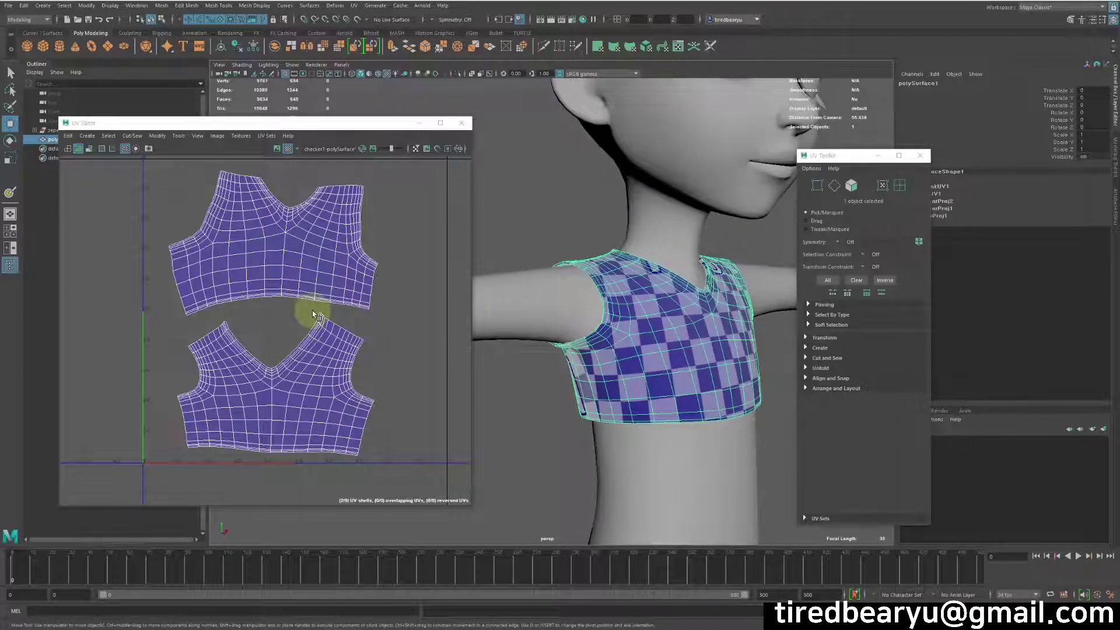
left_click(923, 162)
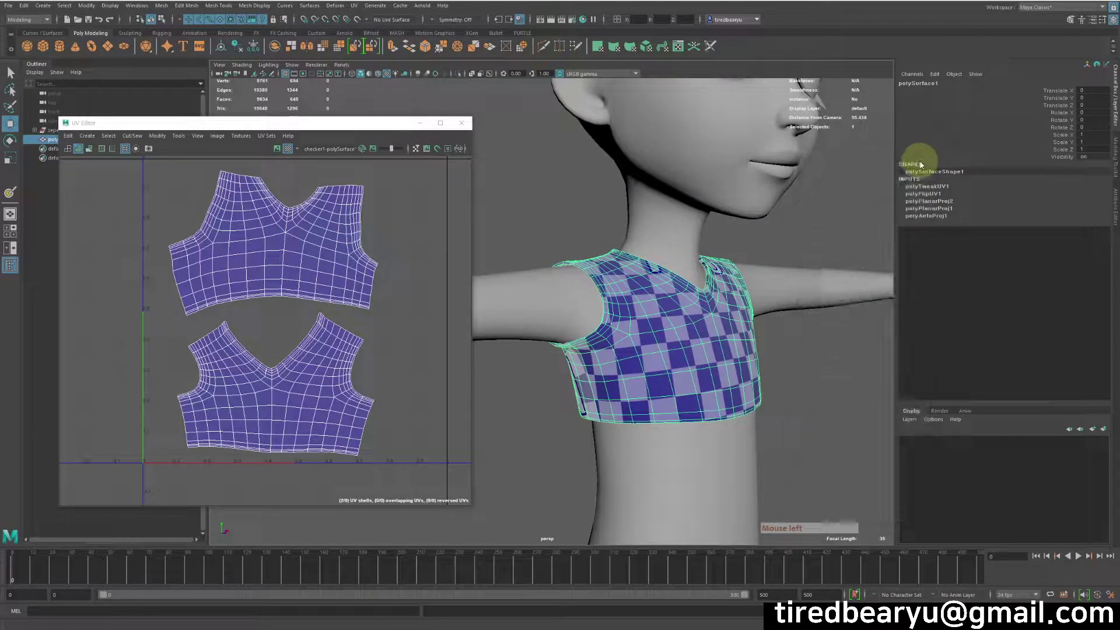
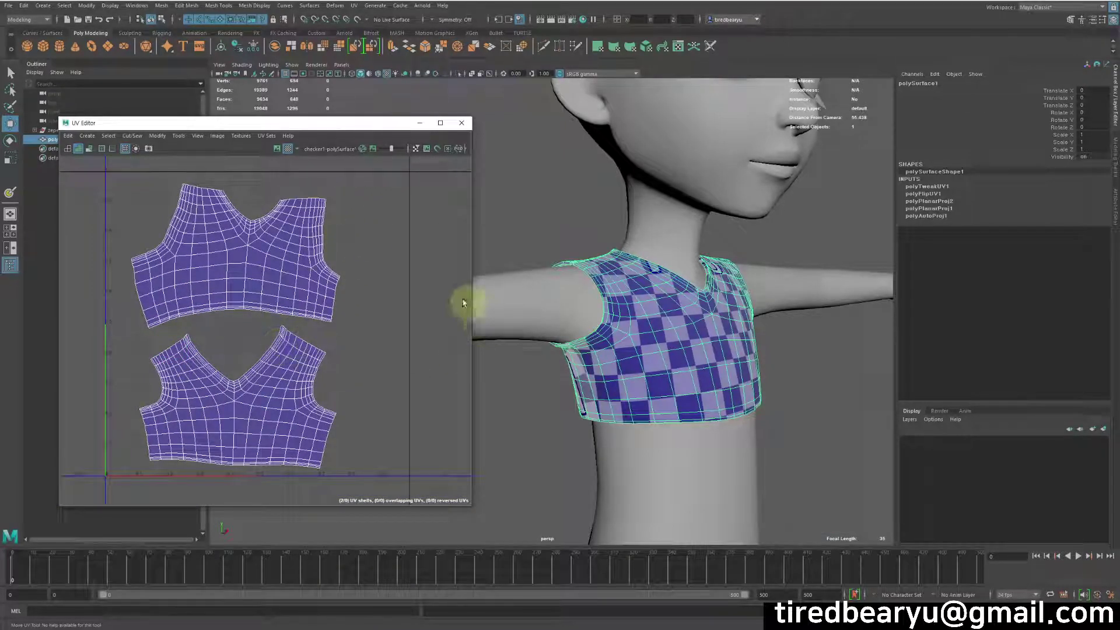
Select the shirt's UV shells and reach the UV Editor's Image commands
left_click(326, 128)
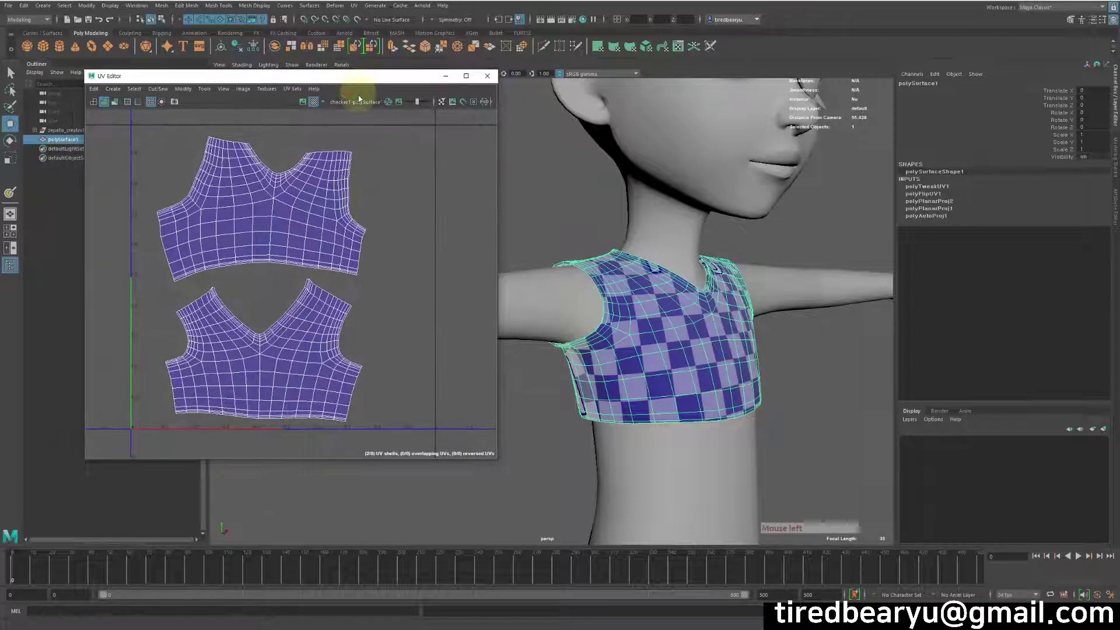
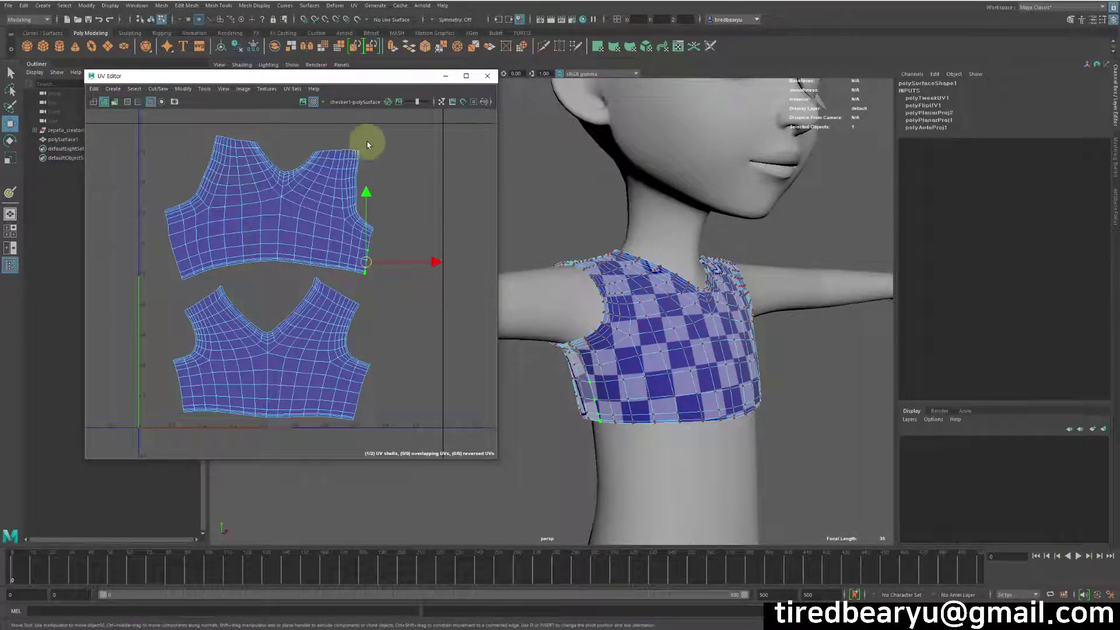
left_click(252, 92)
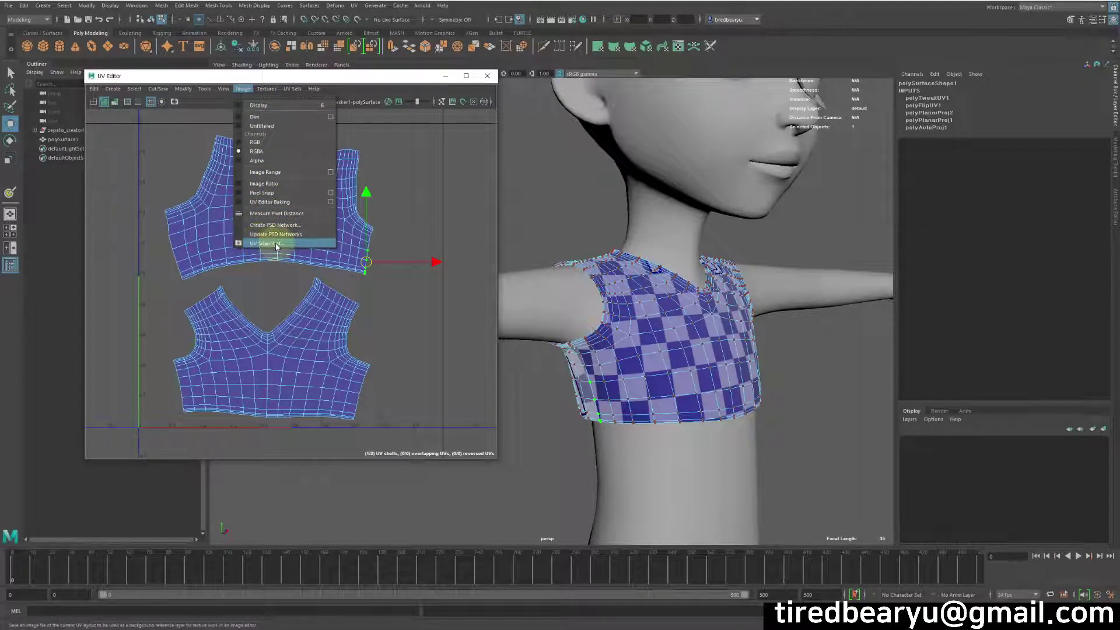
Set UV Snapshot to a 2048×2048 PNG with UV Area set to Tiles (U 1, V 1)
left_click(280, 244)
left_click(530, 94)
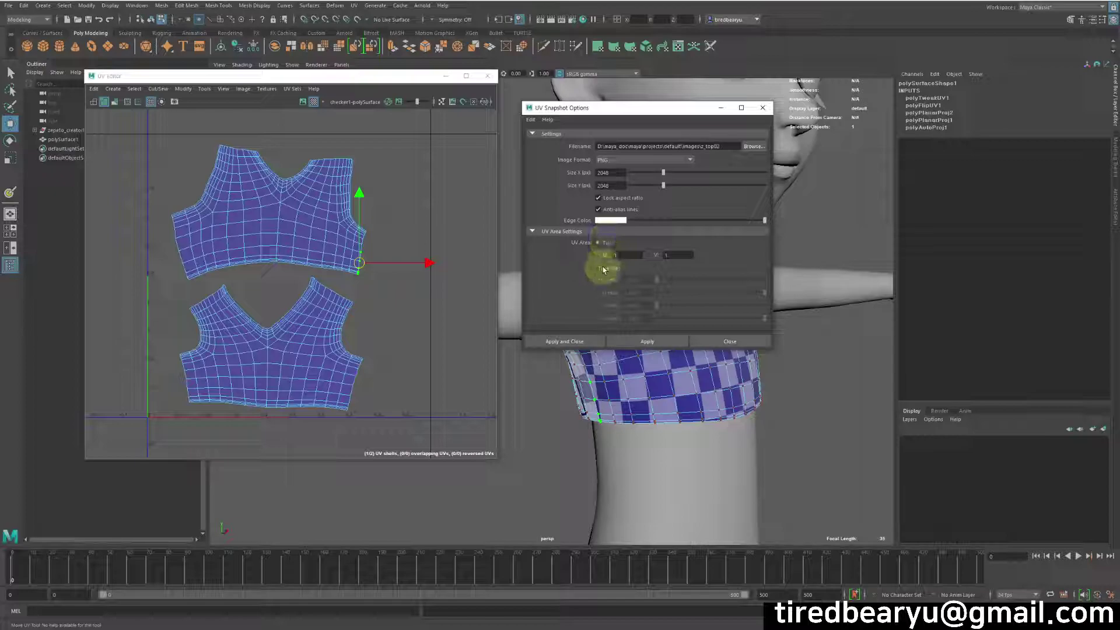
left_click(605, 259)
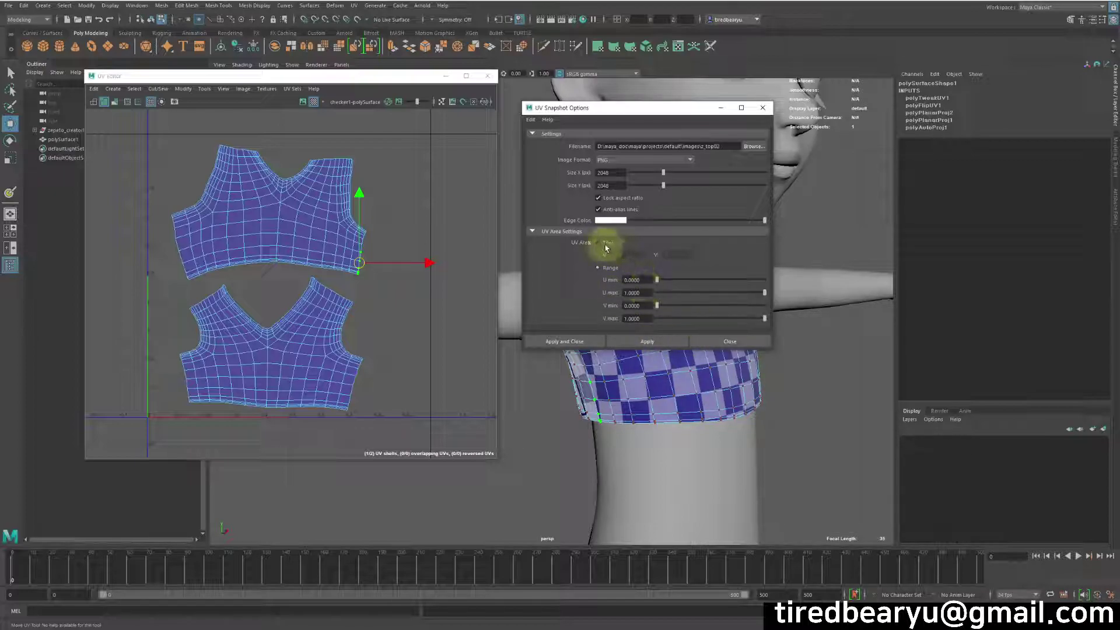
left_click(606, 247)
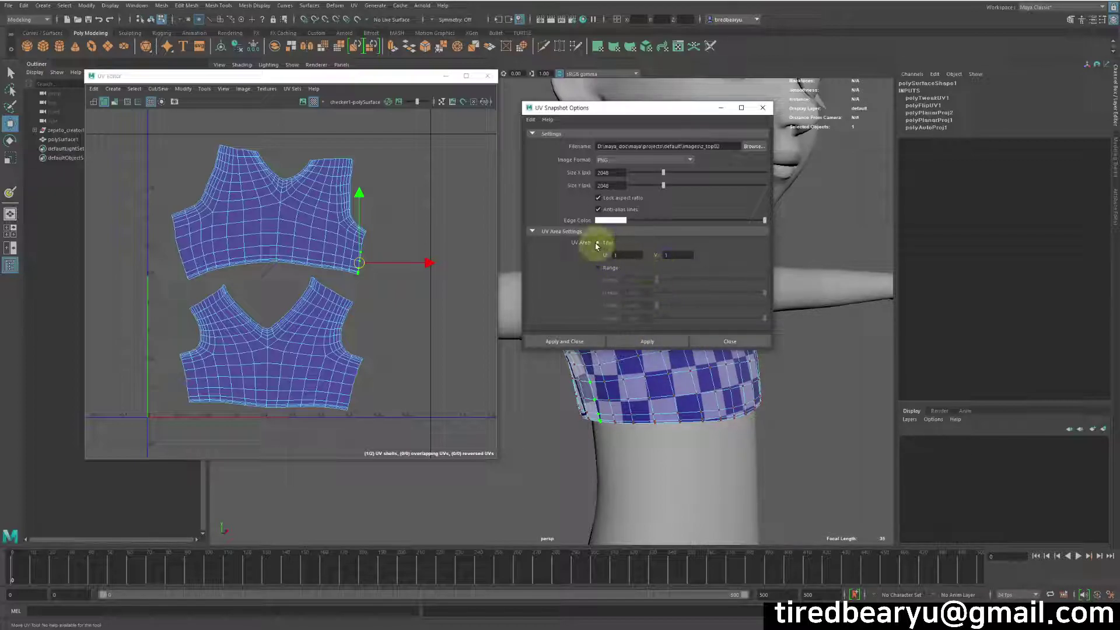
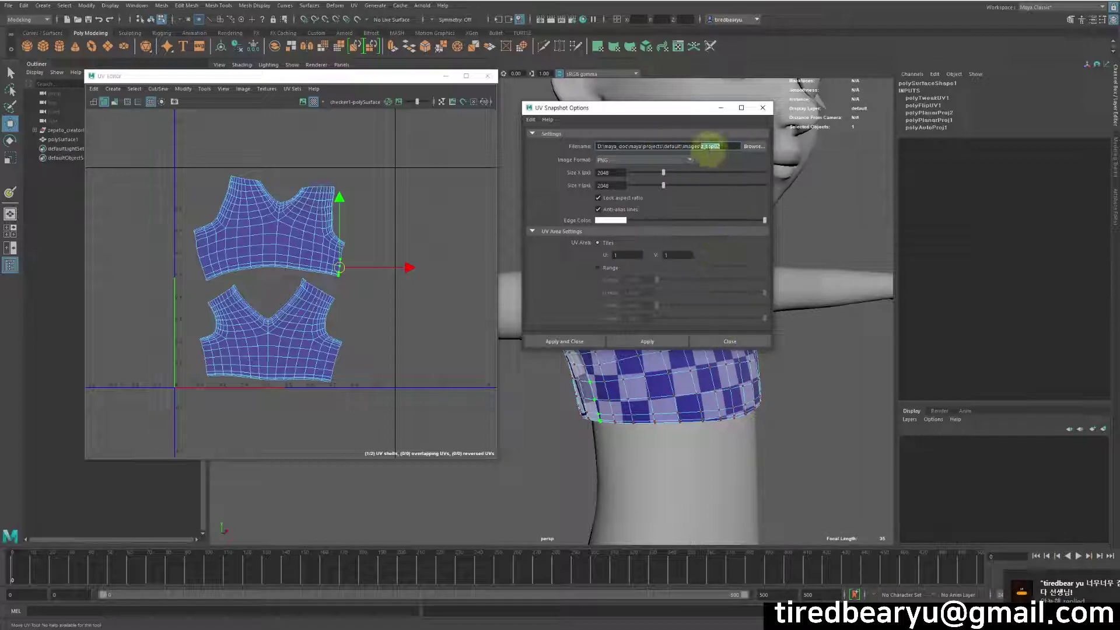
Edit the UV snapshot file name to a new top-piece image name and apply it
left_click(756, 147)
key("3")
key("BackSpace")
key("Return")
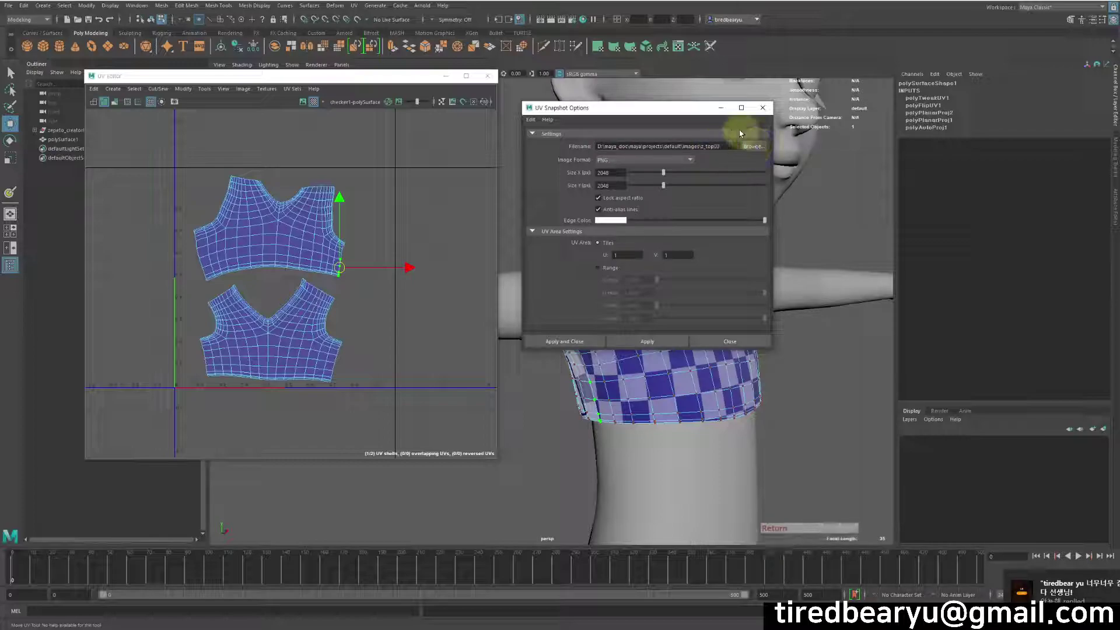
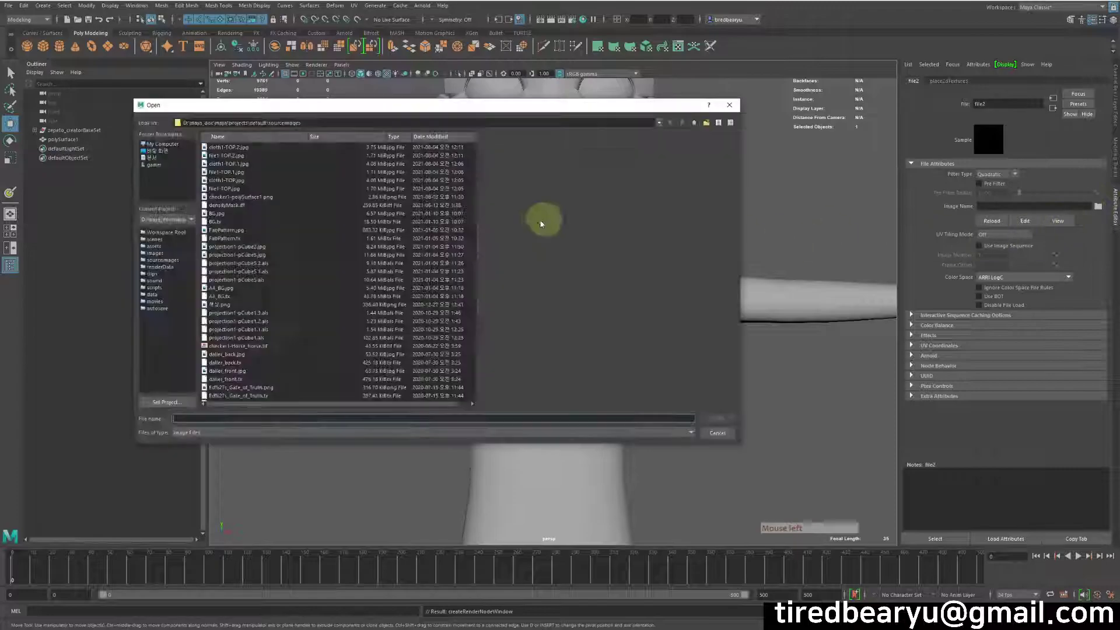
Load the edited top doodle PNG from the project's images folder into the file texture node
left_click(384, 256)
key("z")
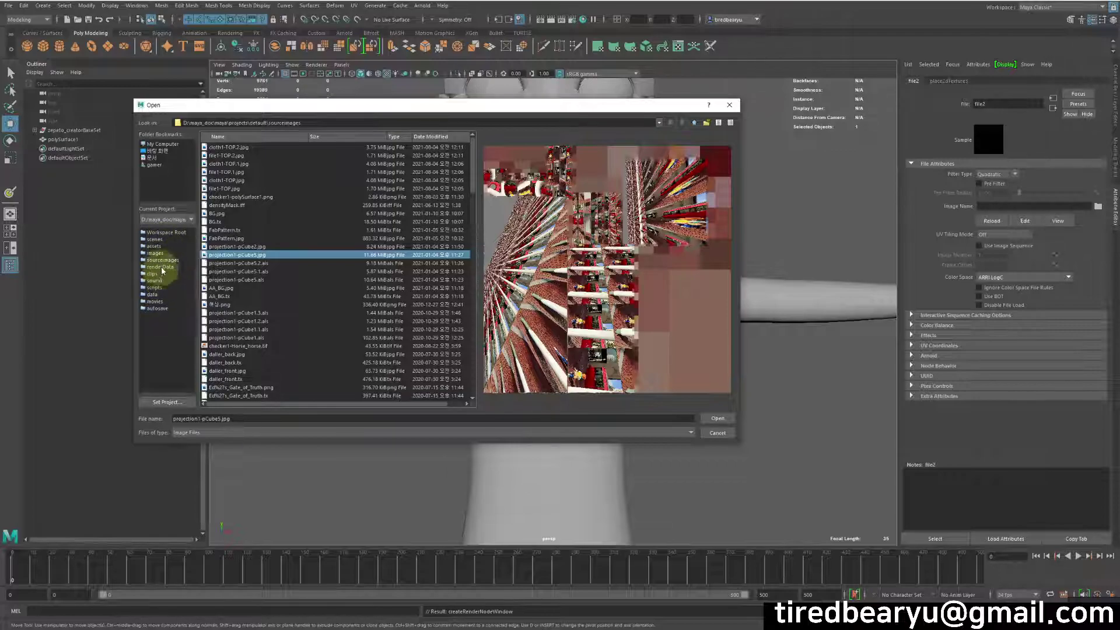
left_click(164, 254)
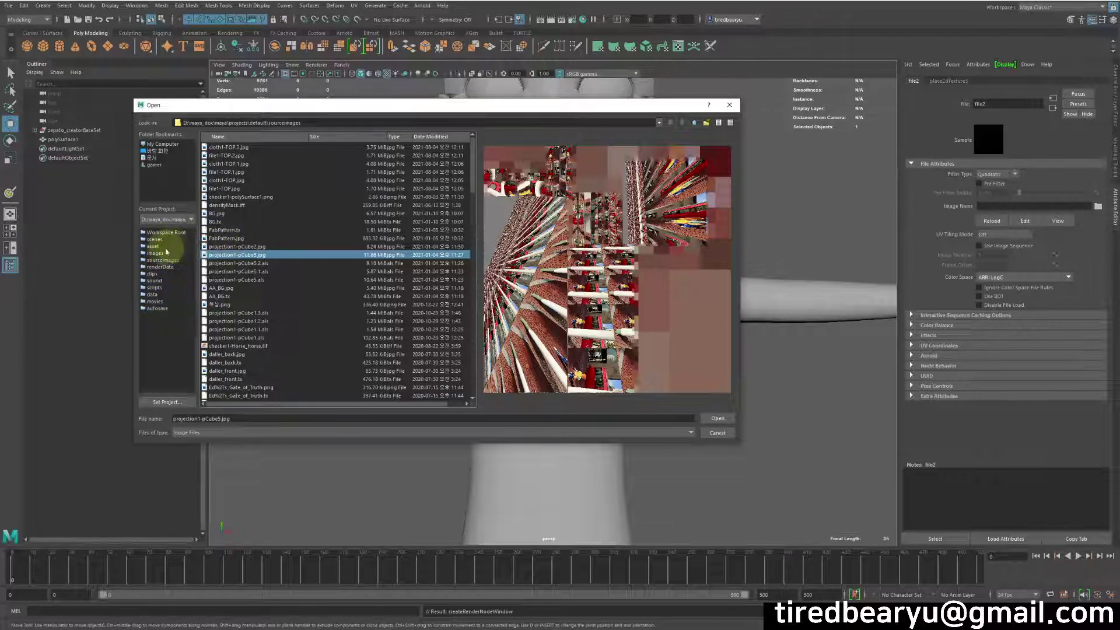
left_click(162, 254)
left_click(303, 246)
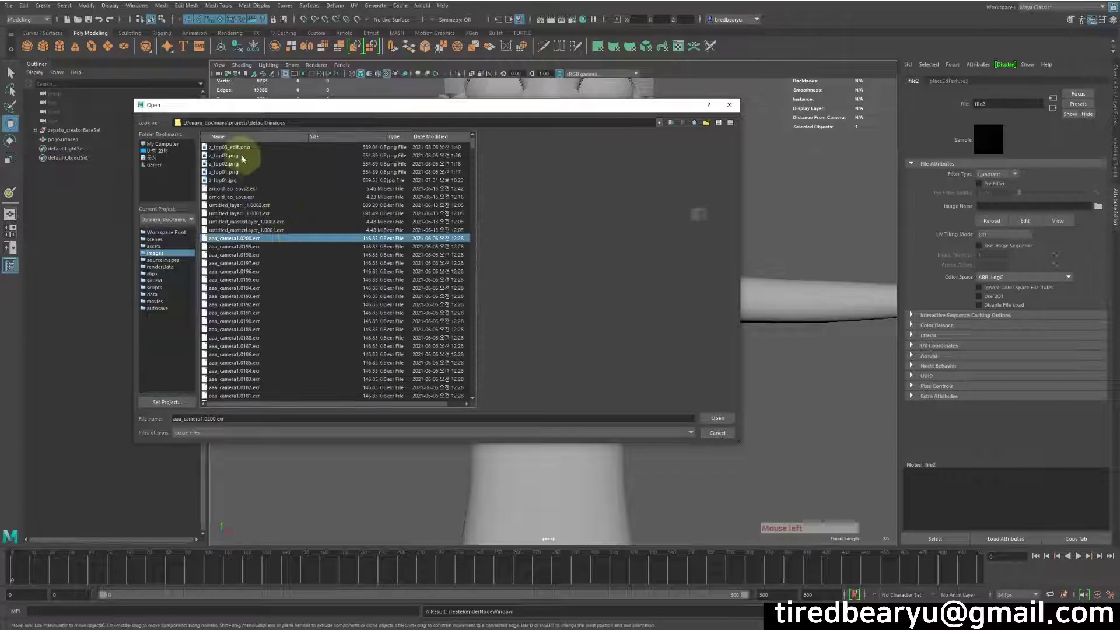
left_click(242, 151)
left_click(242, 151)
left_click(241, 150)
Tumble the viewport to check the doodle graphic on the shirt
left_click(634, 285)
left_click(684, 323)
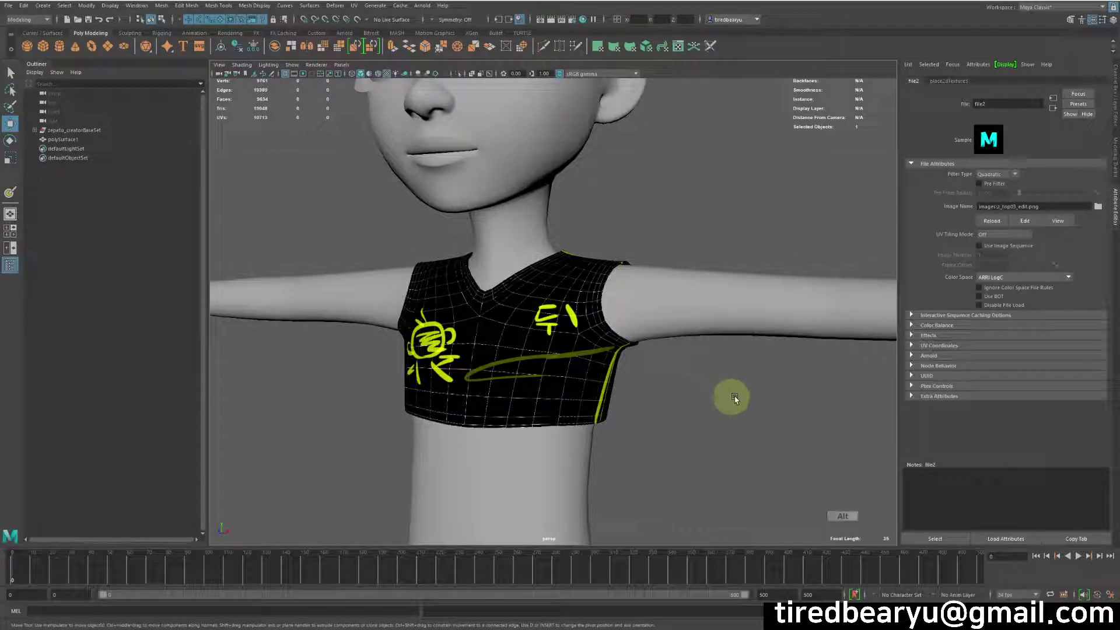
left_click_drag(707, 394, 611, 386)
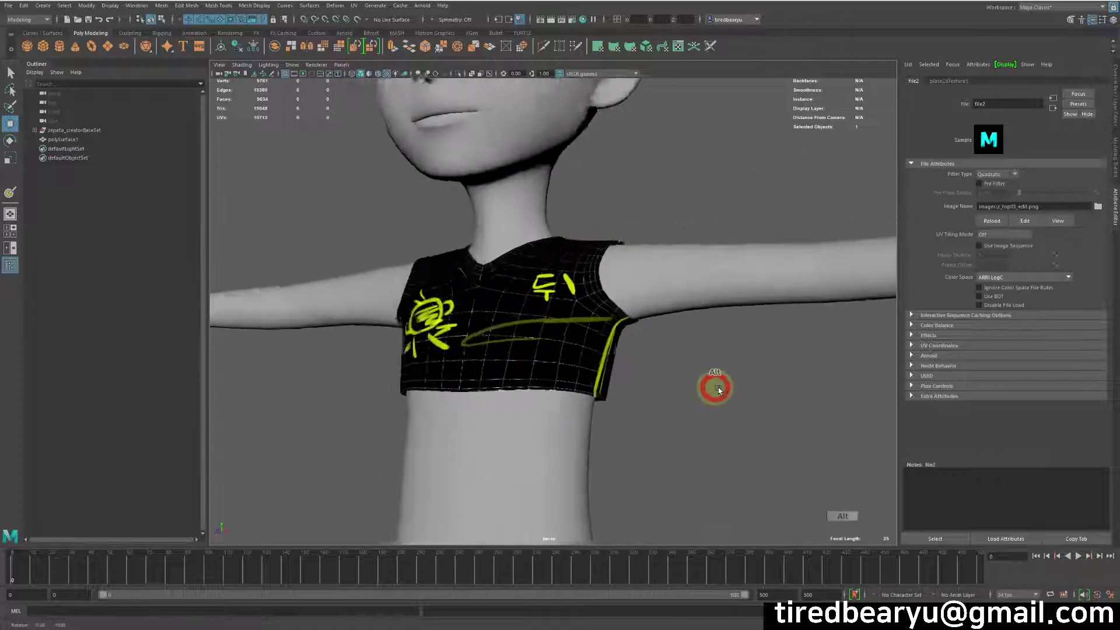
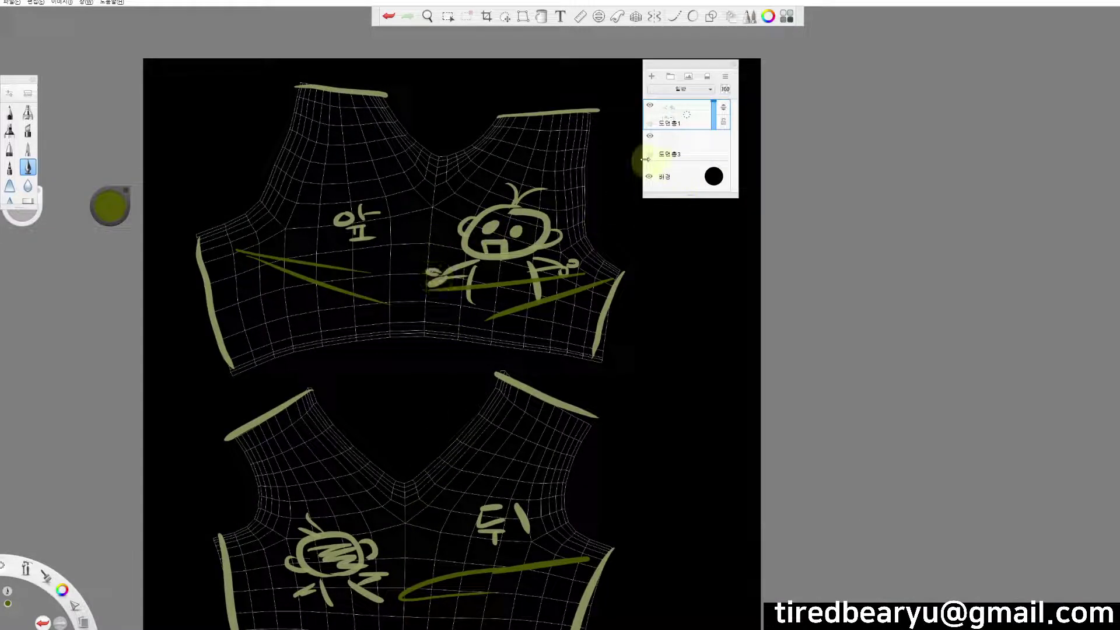
Hide the UV wireframe layer, make the background dark grey, save, and return to Maya
left_click(649, 136)
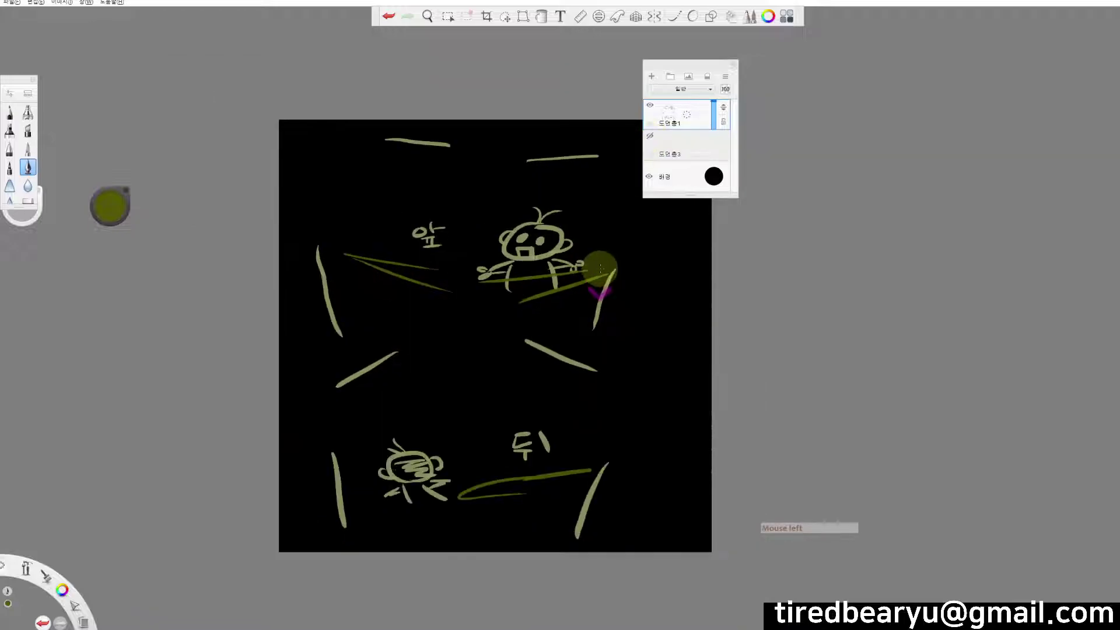
left_click(711, 181)
left_click(698, 195)
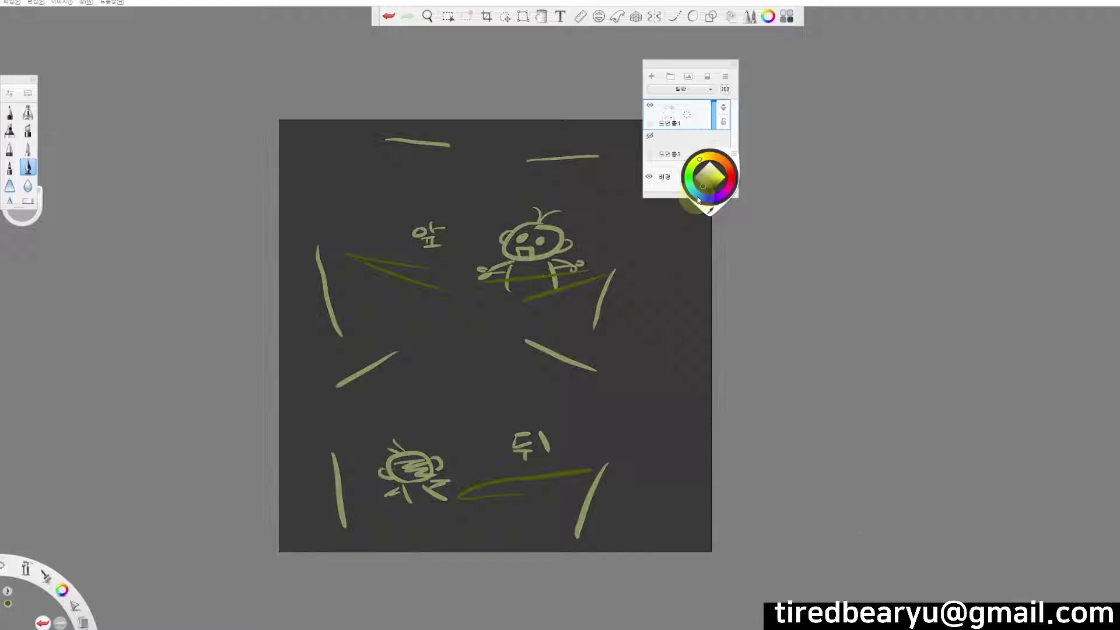
left_click(708, 194)
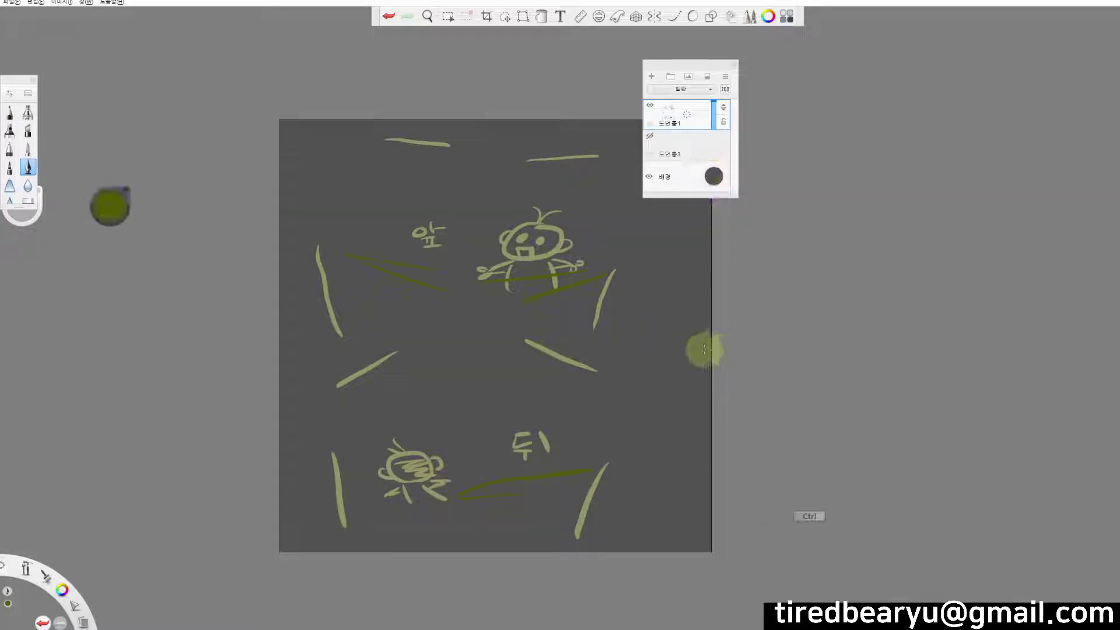
key("?")
key("alt+Tab")
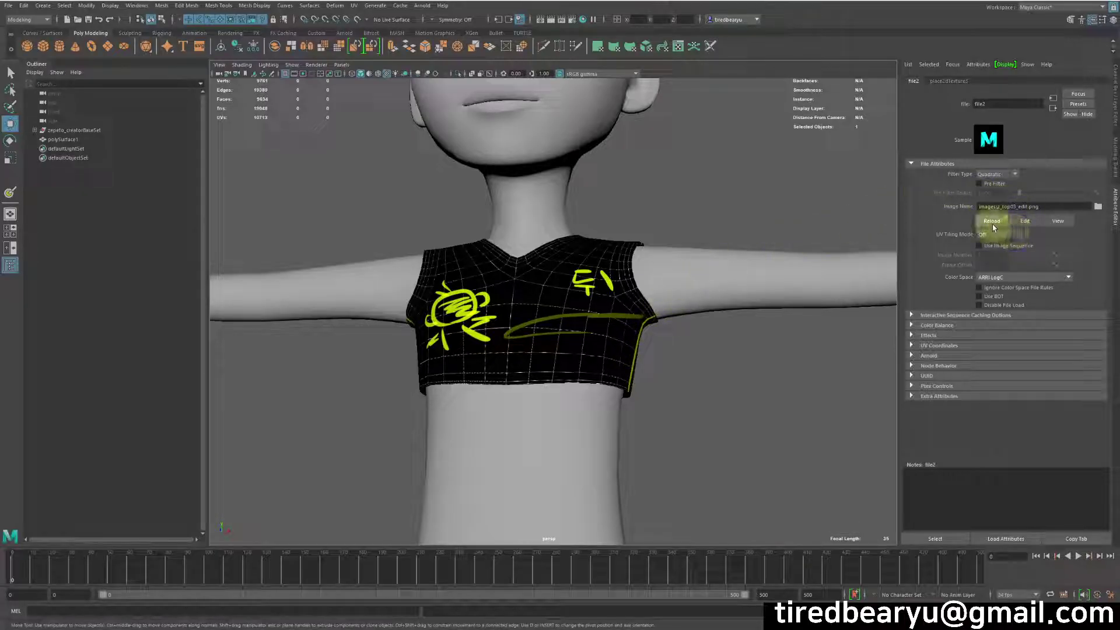
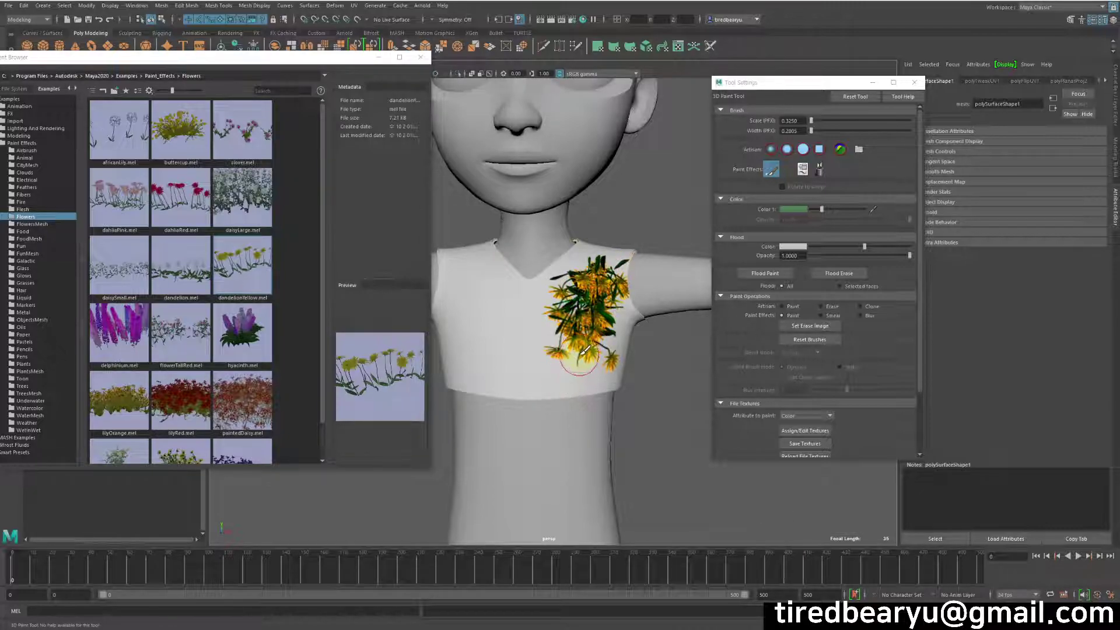
Undo the last Paint Effects flower stroke on the shoulder
key("ctrl+z")
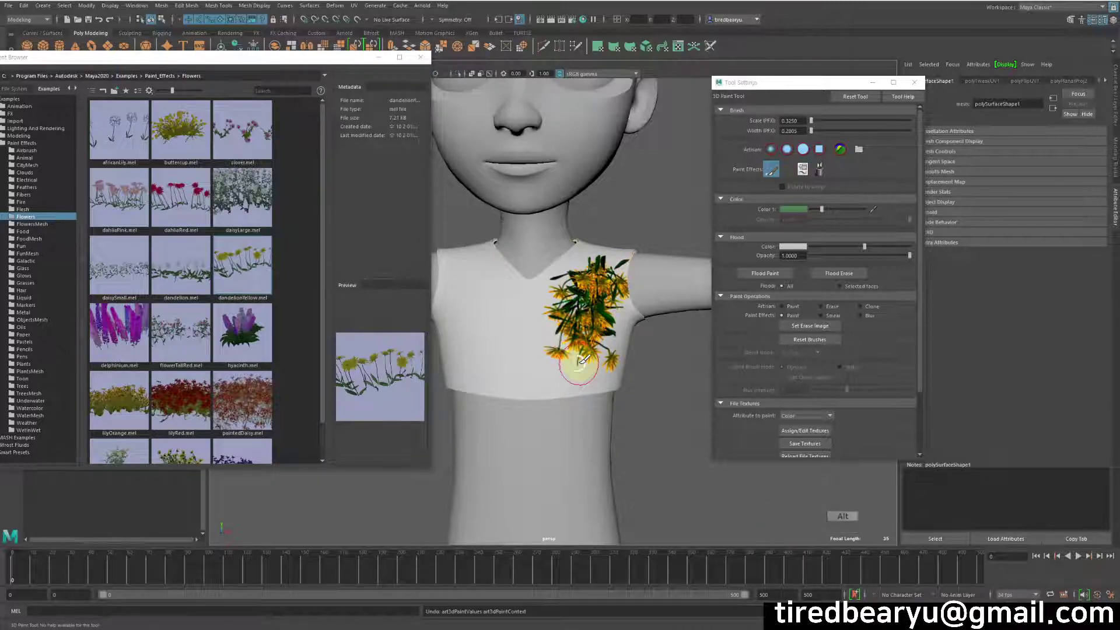